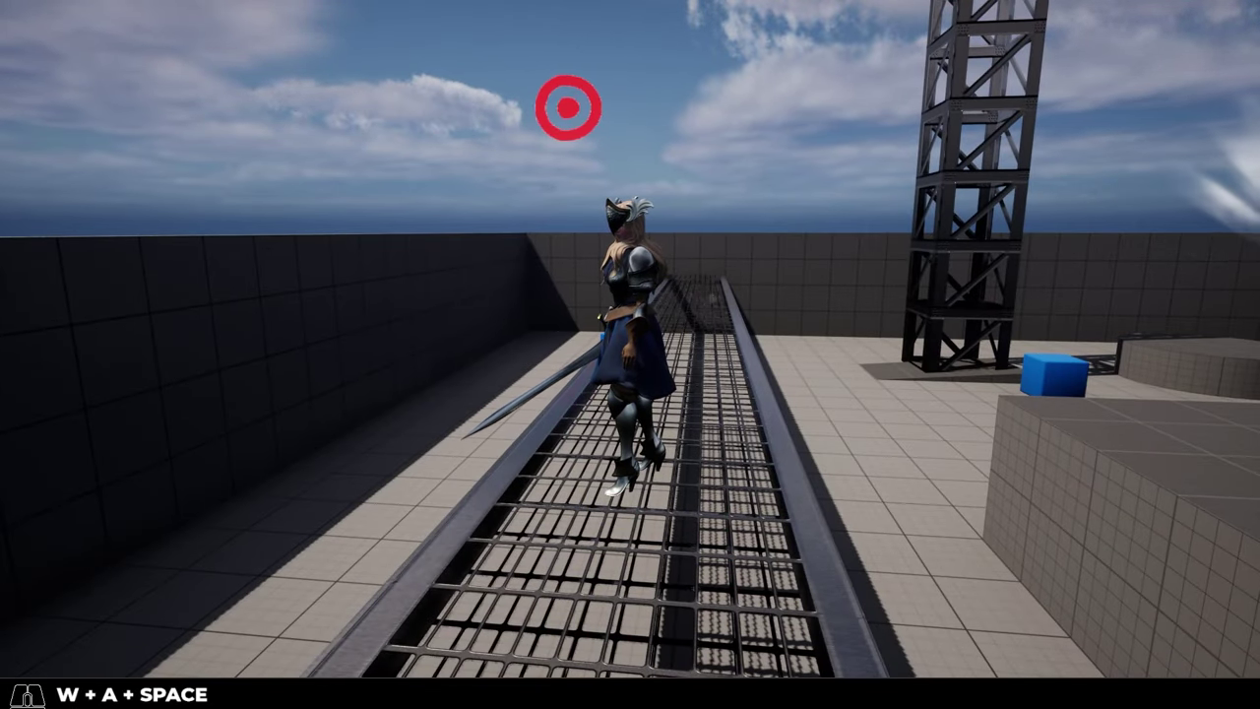
Move the character around the playground level during the play session
key("space")
key("w")
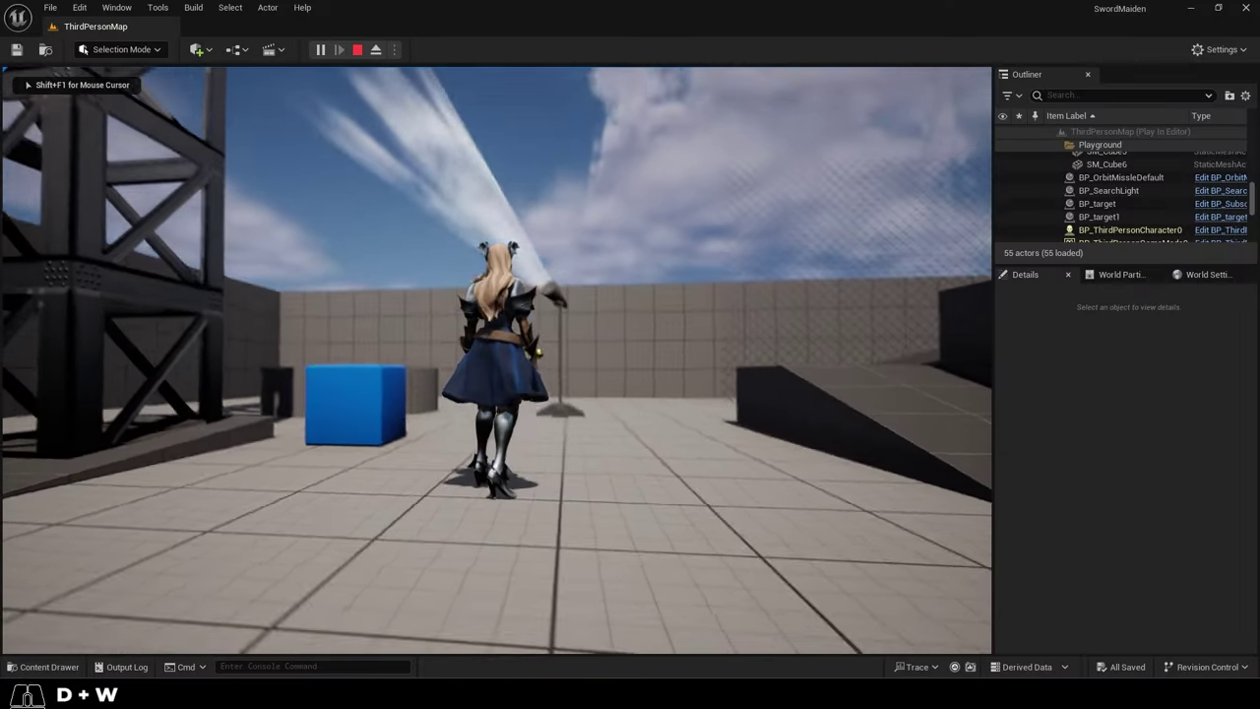
key("w")
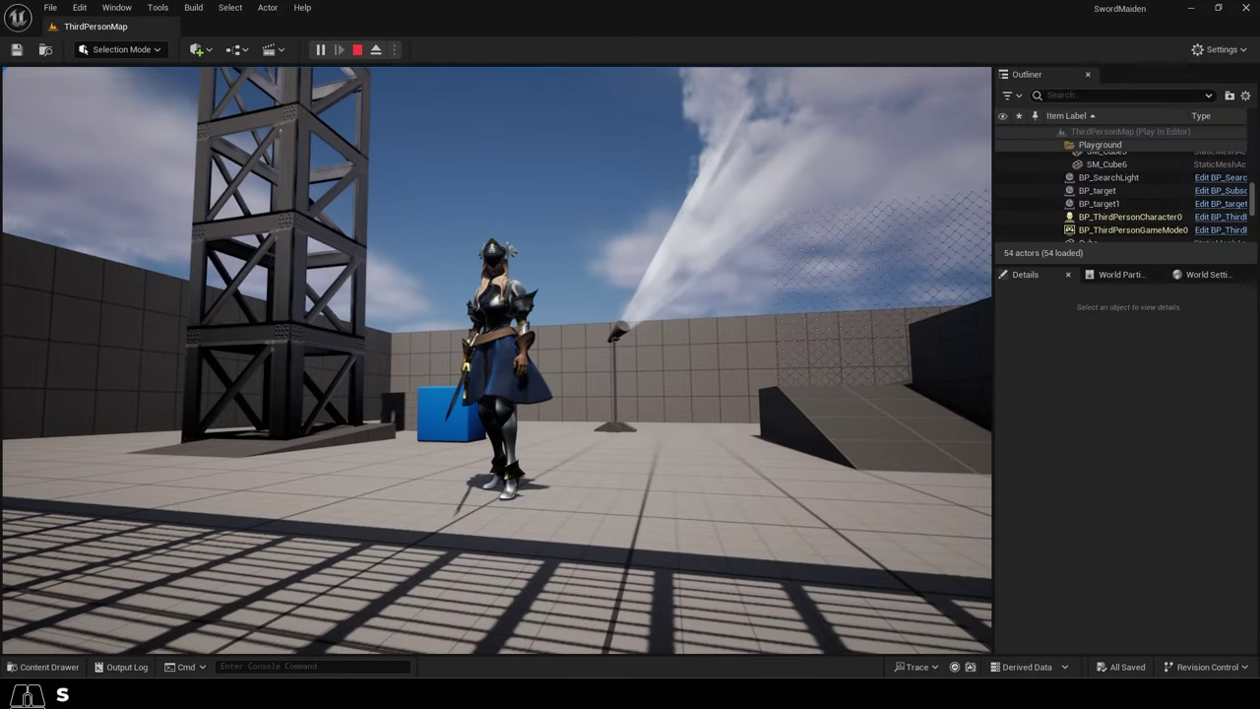
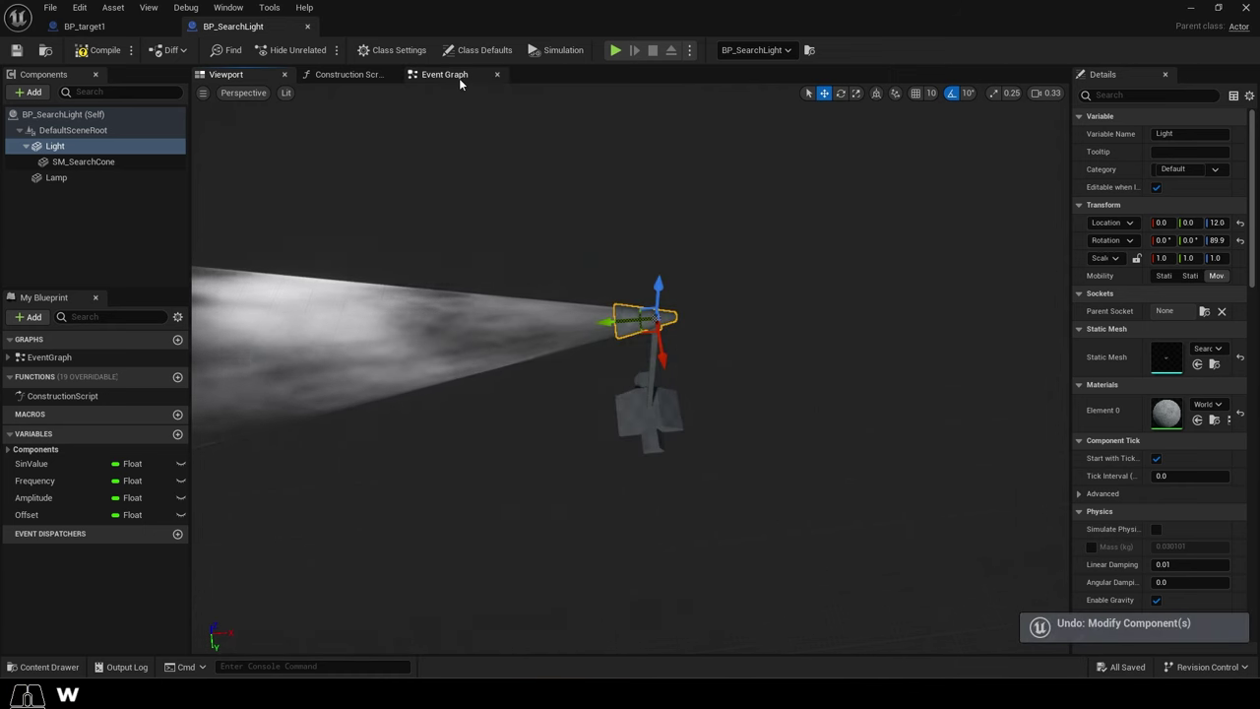
Show BP_SearchLight's Event Graph and browse its variables in My Blueprint
left_click(464, 84)
right_click(41, 477)
left_click(48, 472)
left_click(59, 486)
left_click(73, 504)
left_click(76, 518)
Check the defaults of SinValue, Frequency, Amplitude and Offset in Details
left_click(72, 463)
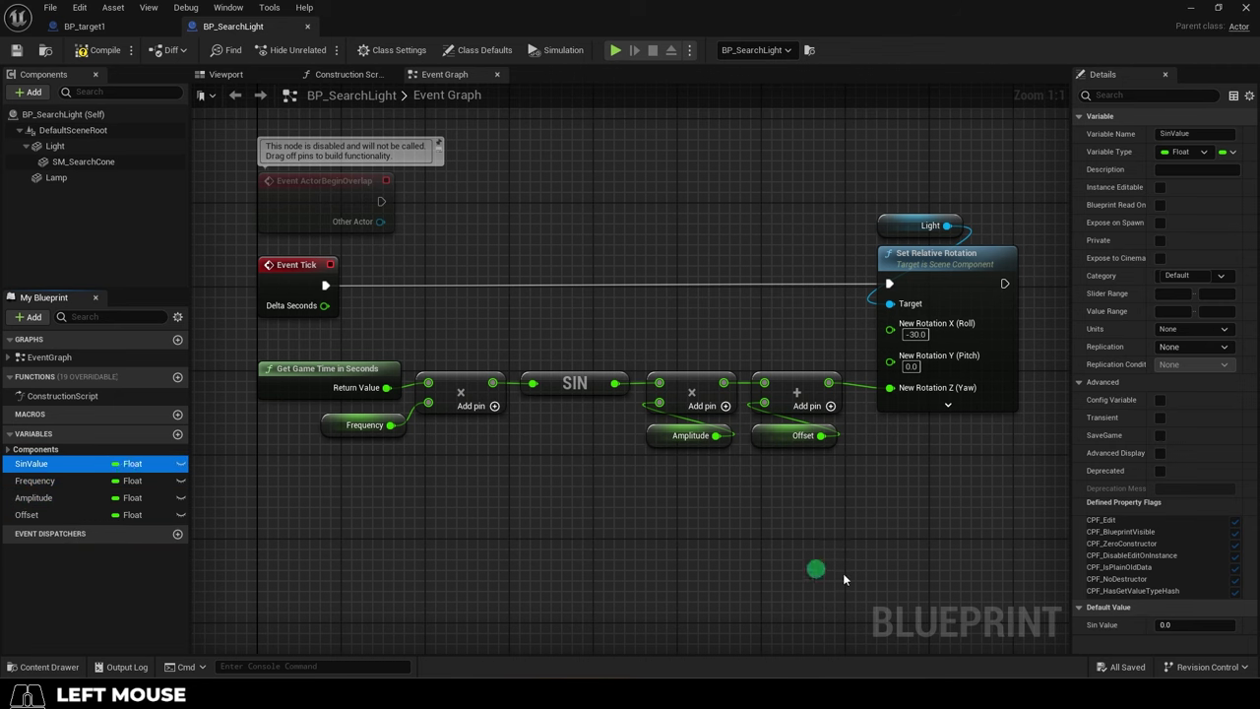
left_click(38, 487)
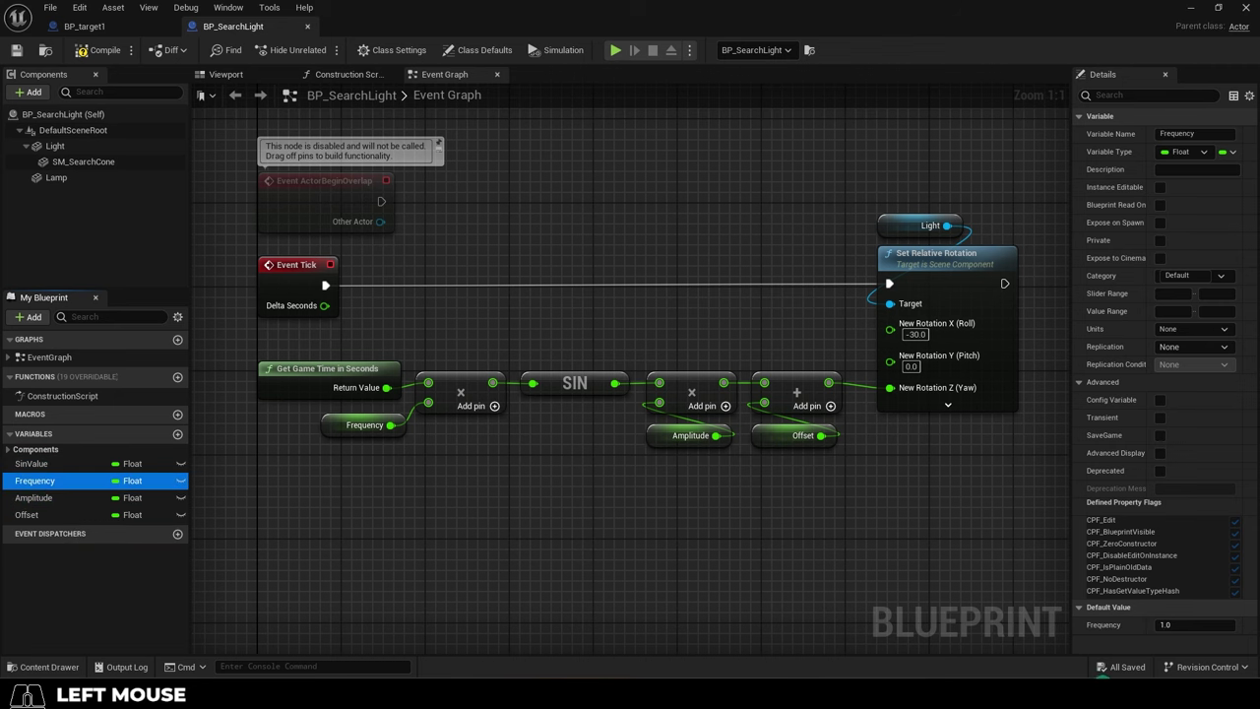
left_click(64, 507)
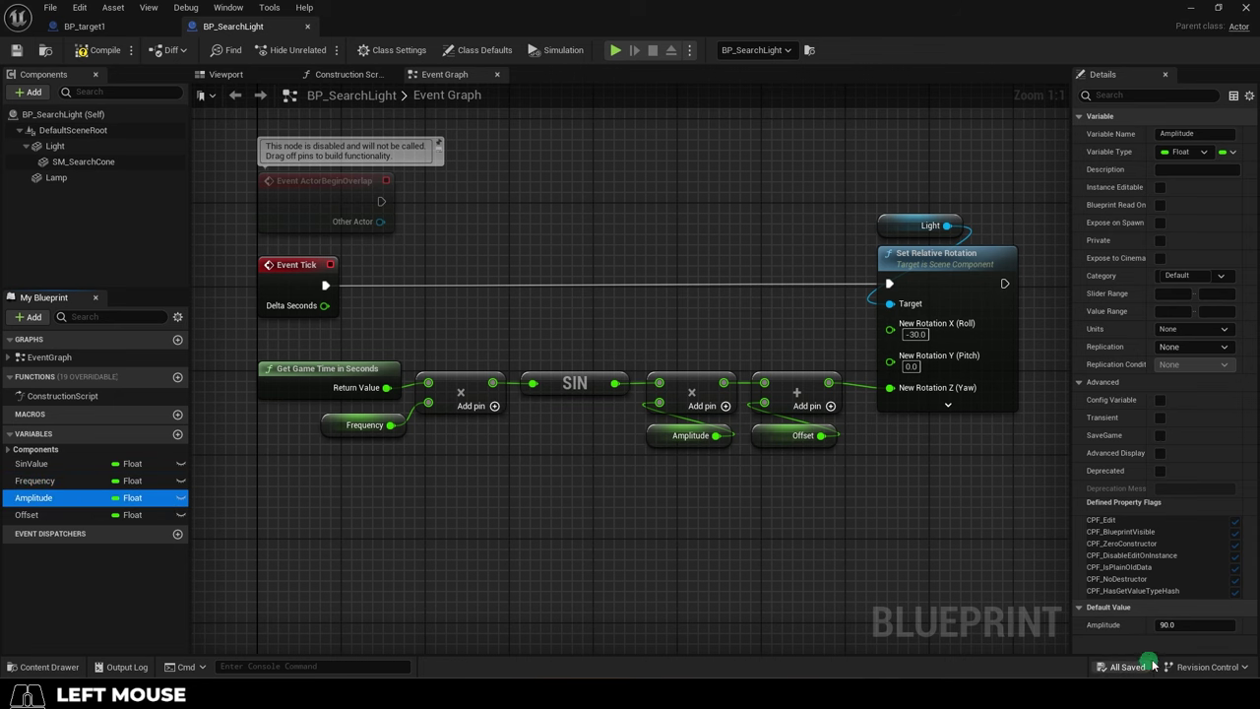
left_click(55, 518)
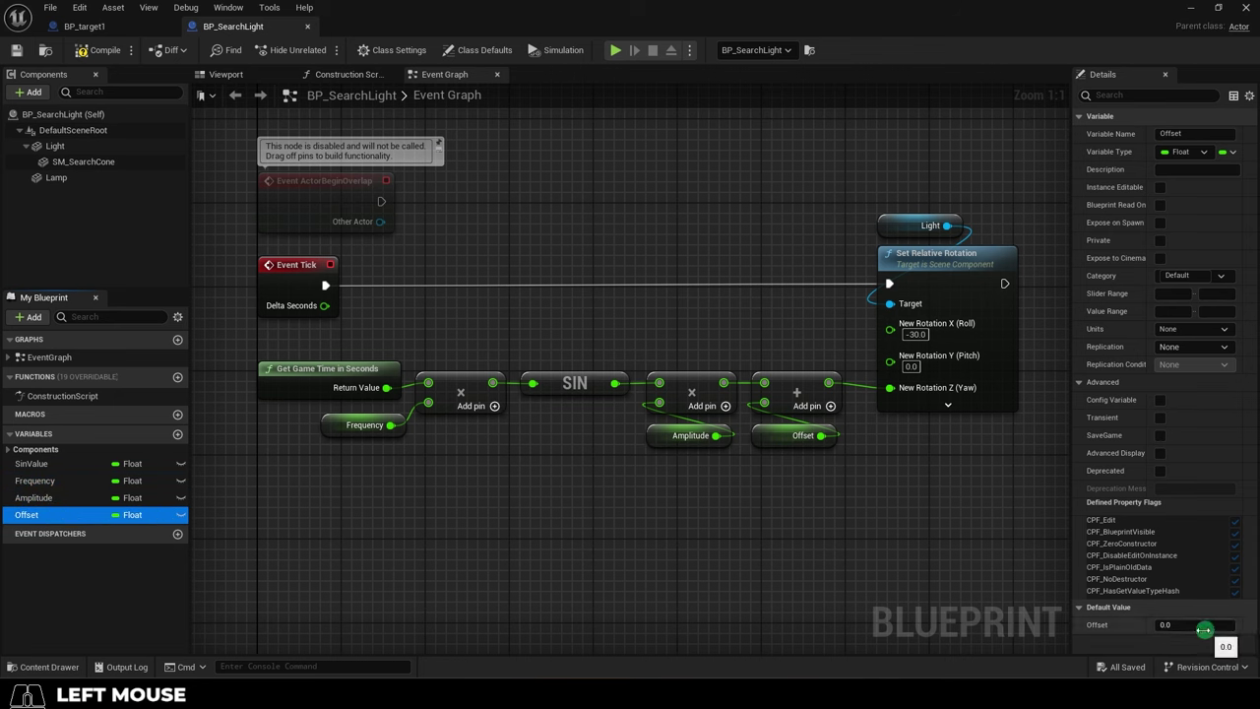
Run the level to watch the searchlight sweep with the sine yaw
left_click(845, 586)
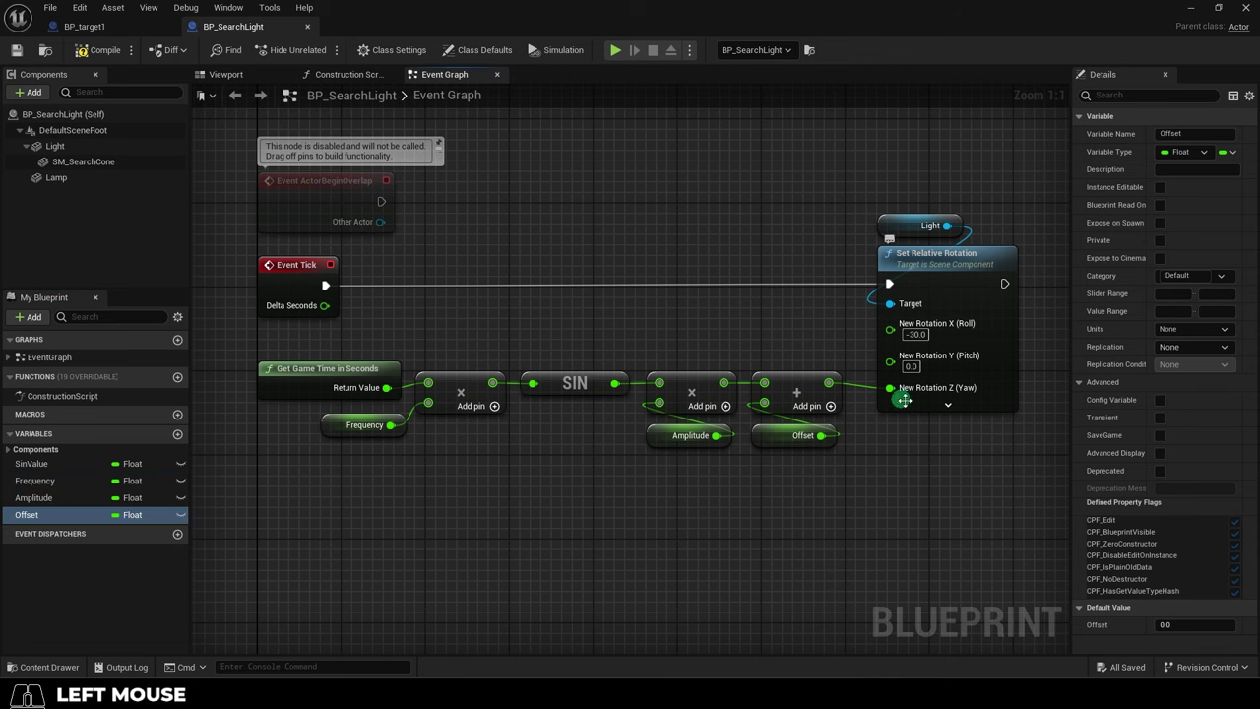
key("w")
key("alt+z")
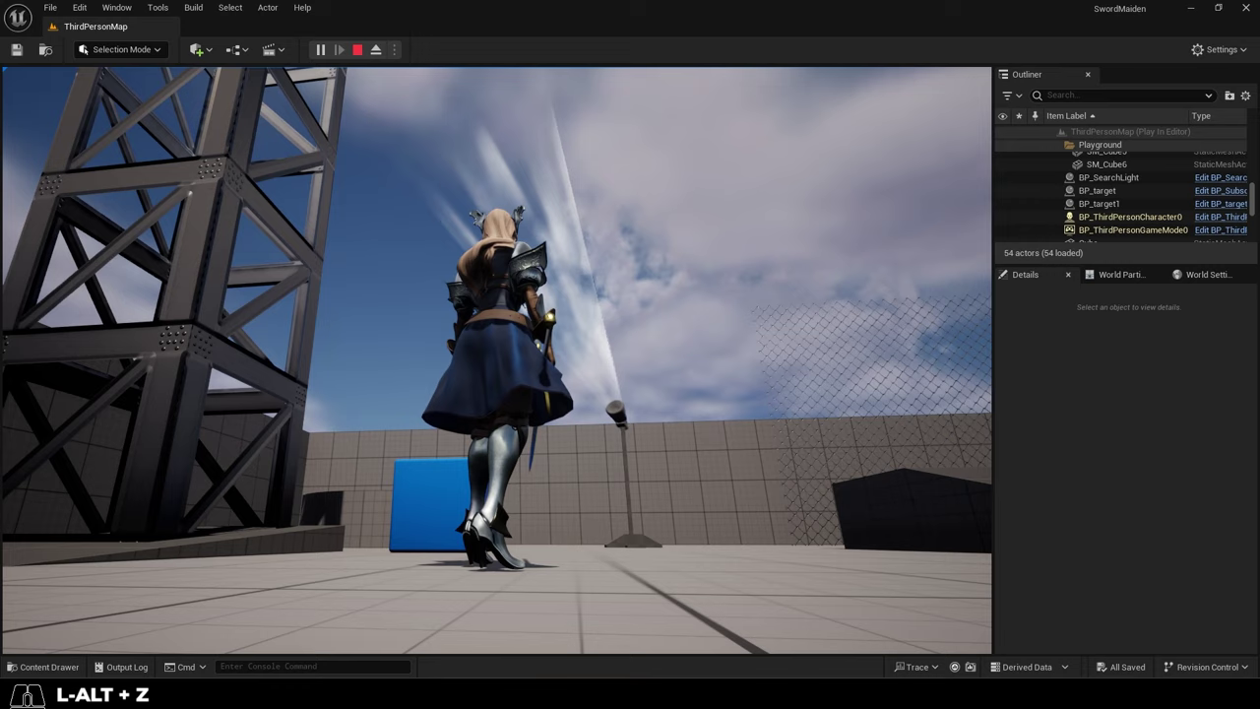
Set Frequency's default to 10 and play-test the faster sweep
left_click(53, 488)
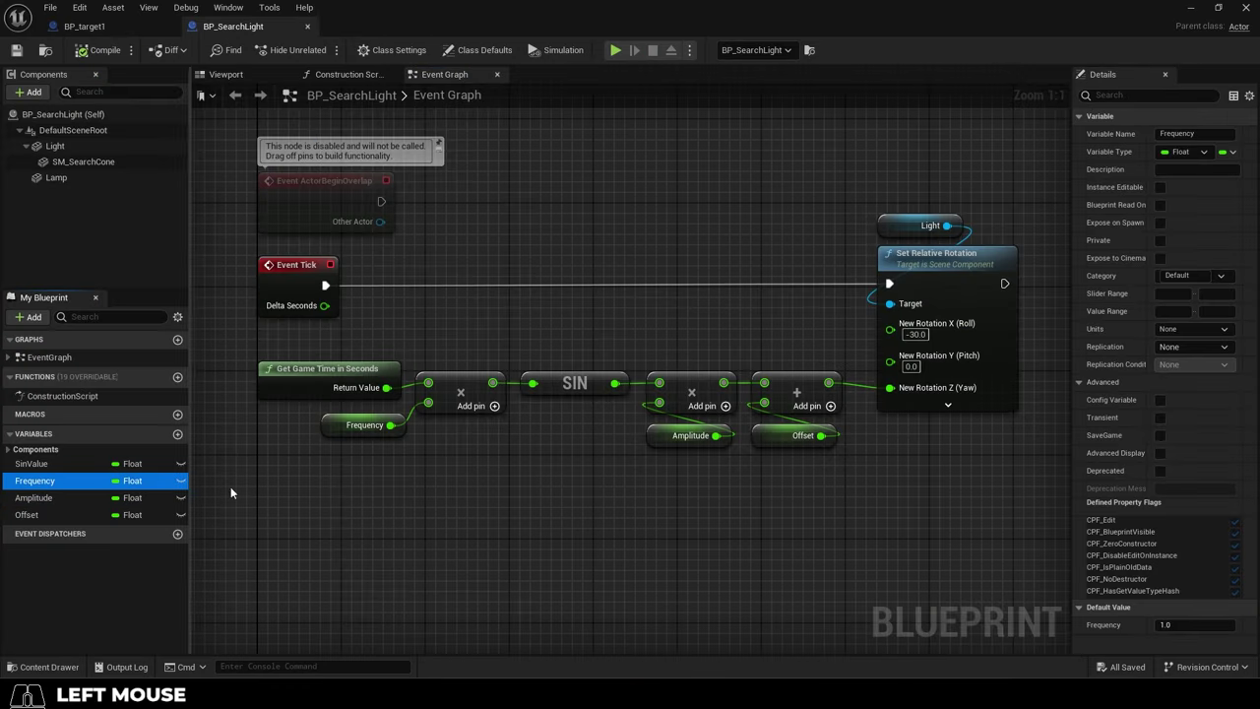
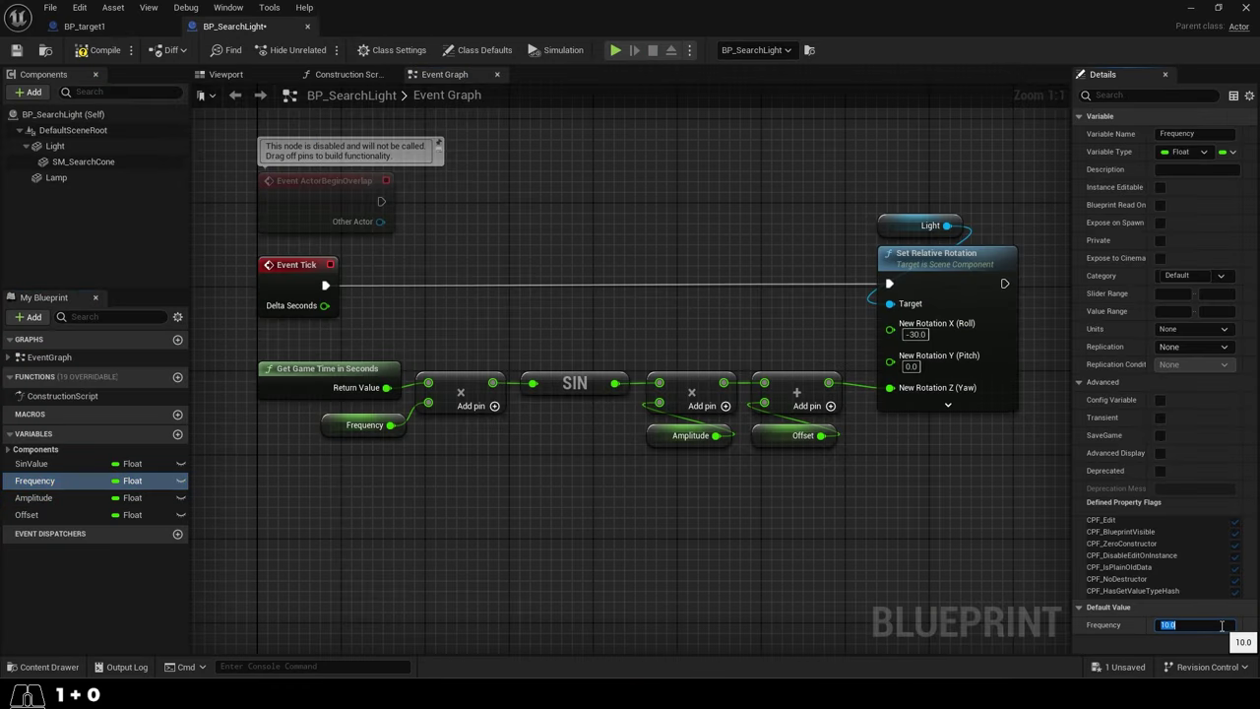
key("d")
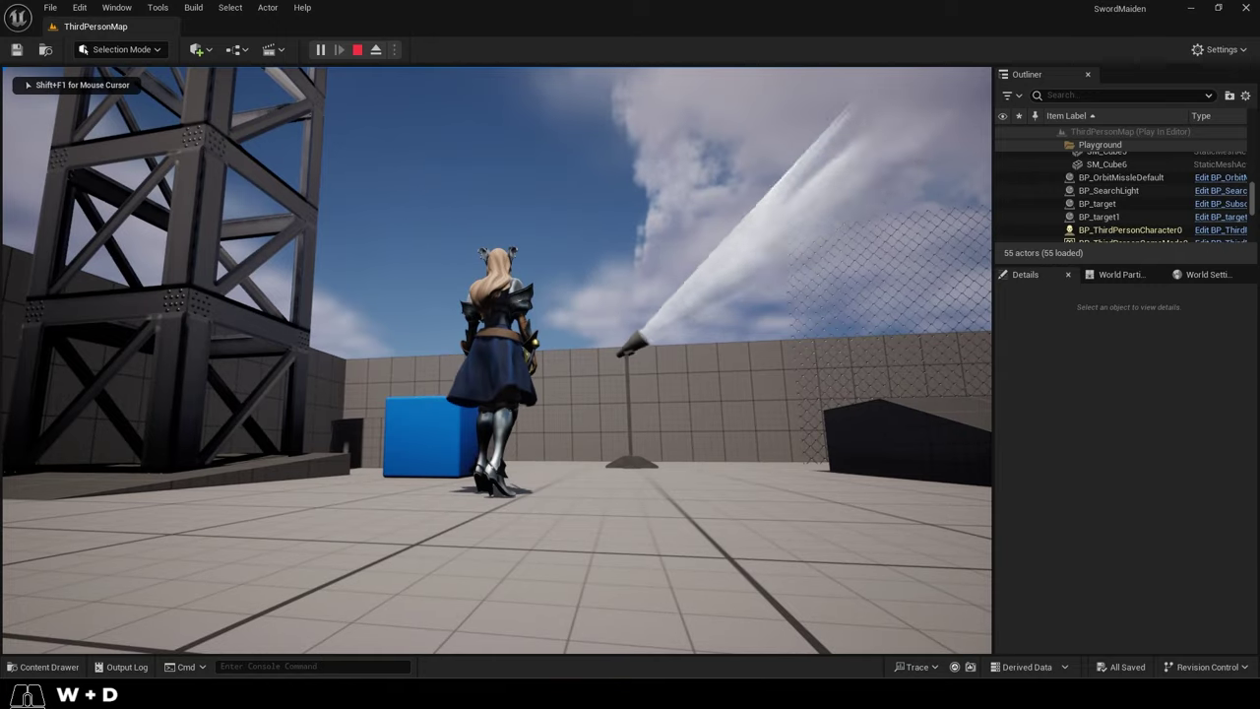
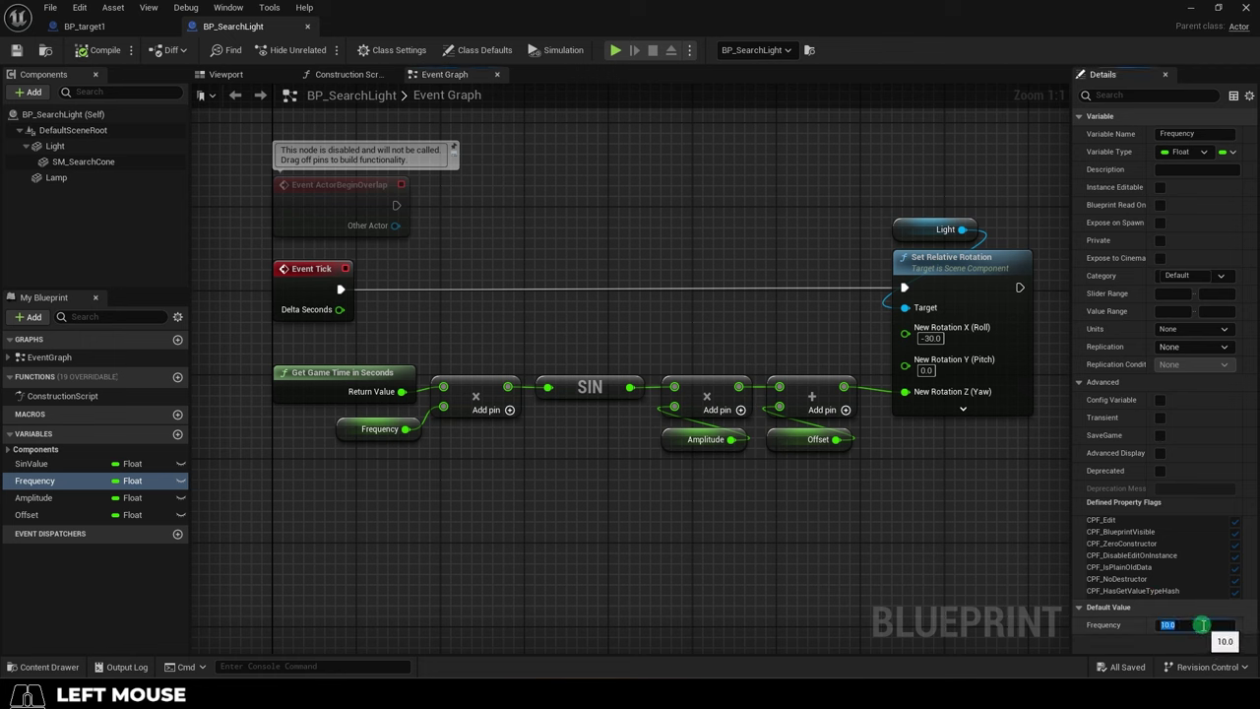
Confirm Amplitude's default of 90.0 and play-test the wide sweep
key("1")
left_click(580, 573)
left_click(30, 503)
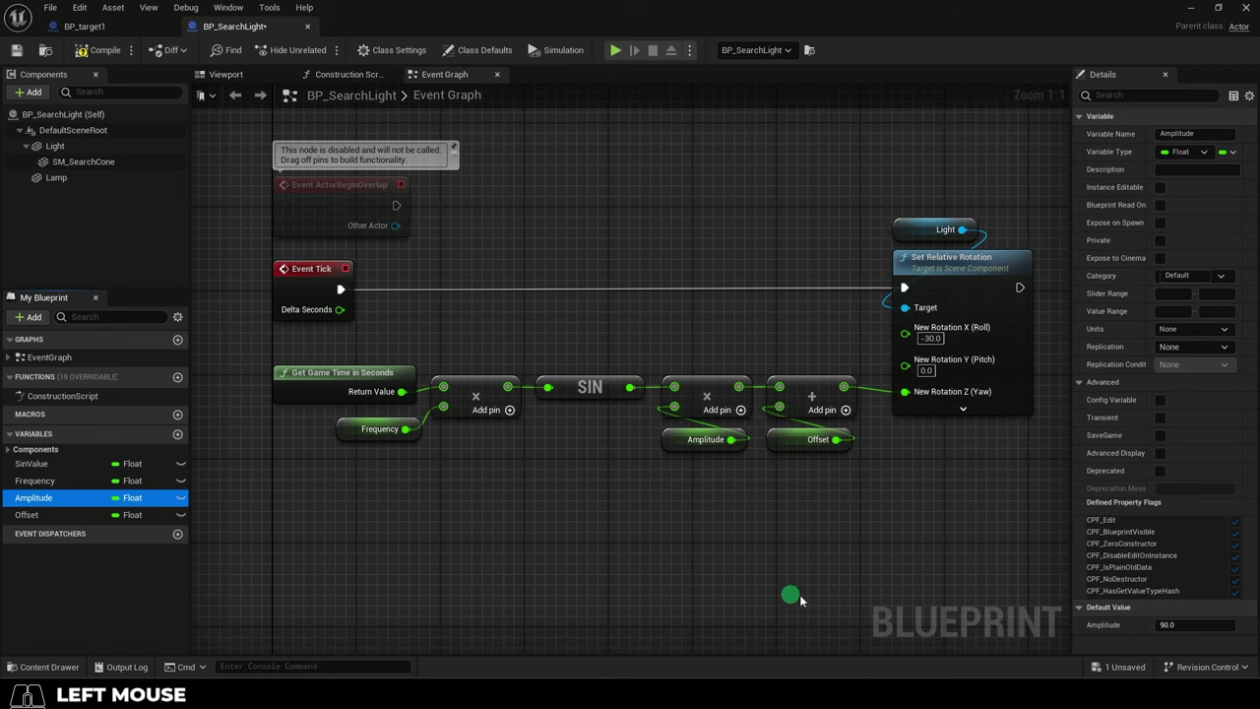
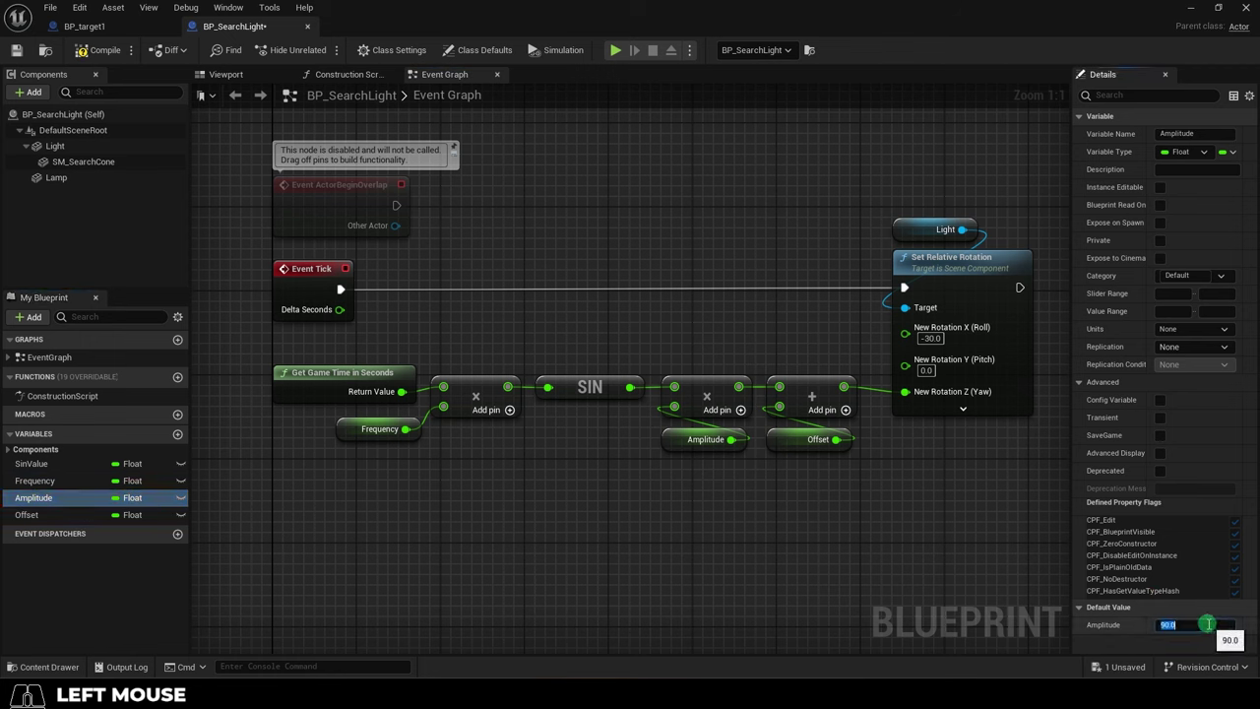
key("5")
key("alt+z")
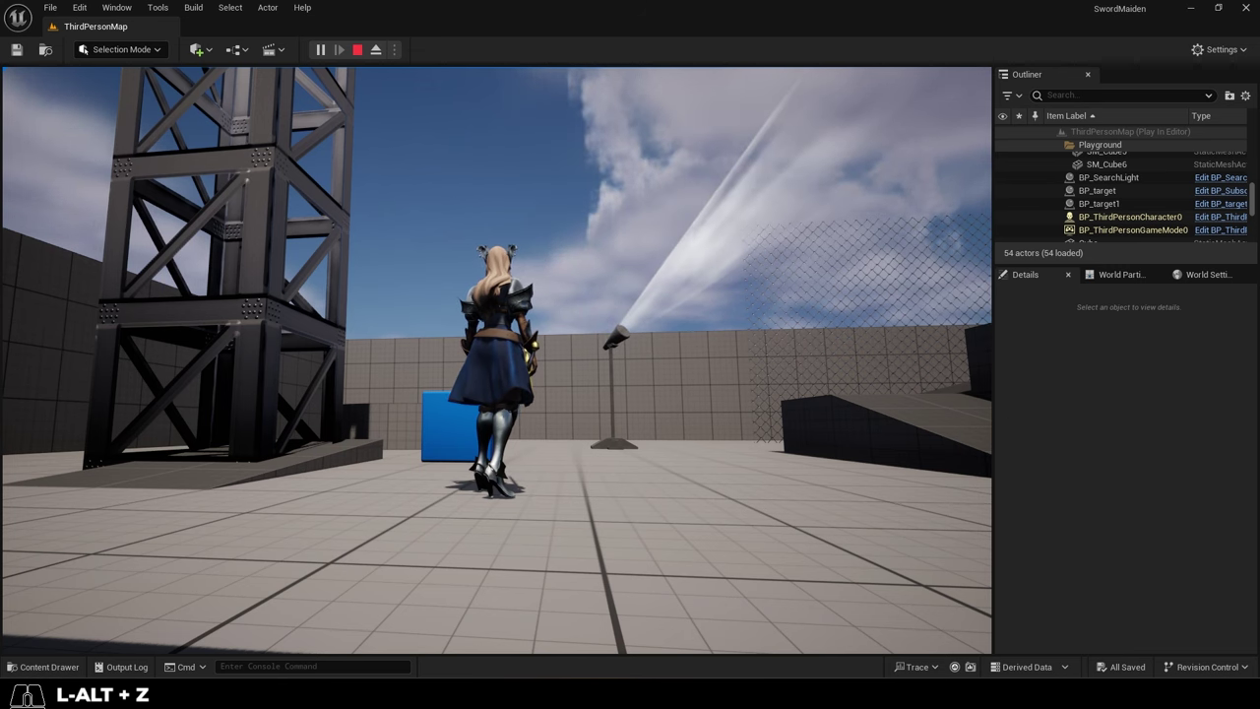
Return to the blueprint and check Offset's default of 0.0
left_click(73, 503)
left_click(76, 518)
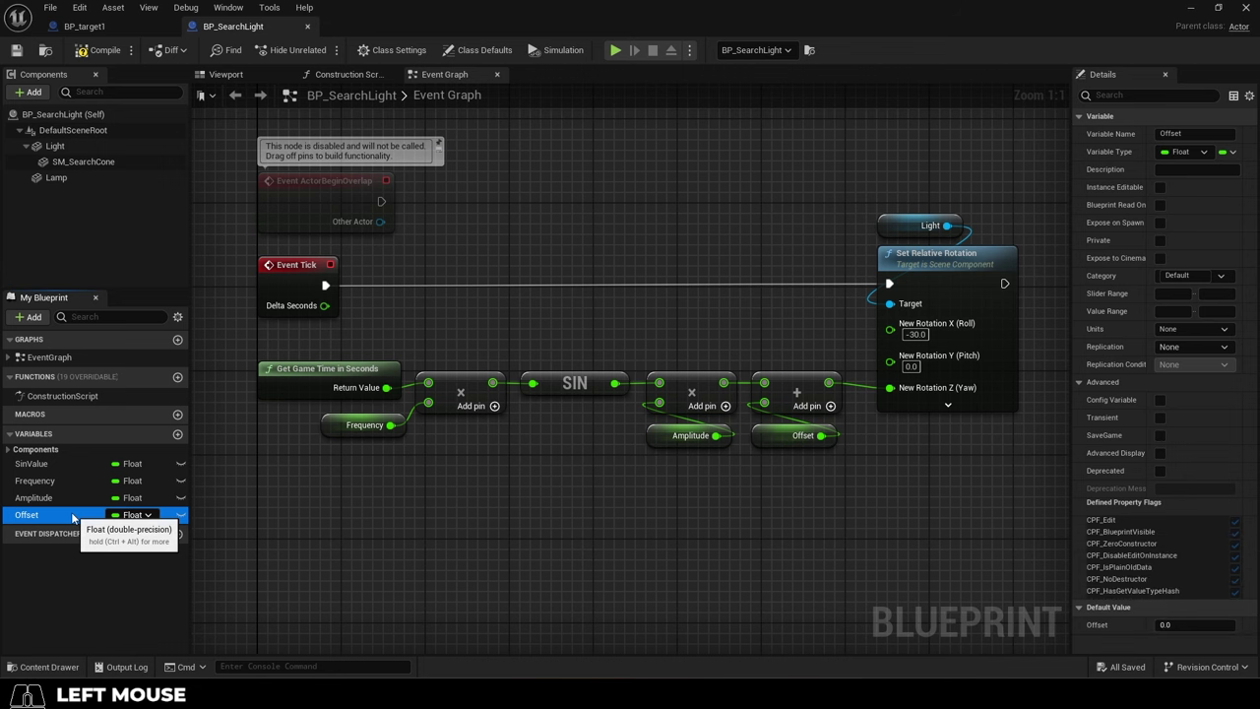
Switch to BP_target1's graph and clear the component selection
left_click(75, 519)
right_click(647, 474)
left_click(95, 139)
left_click(439, 79)
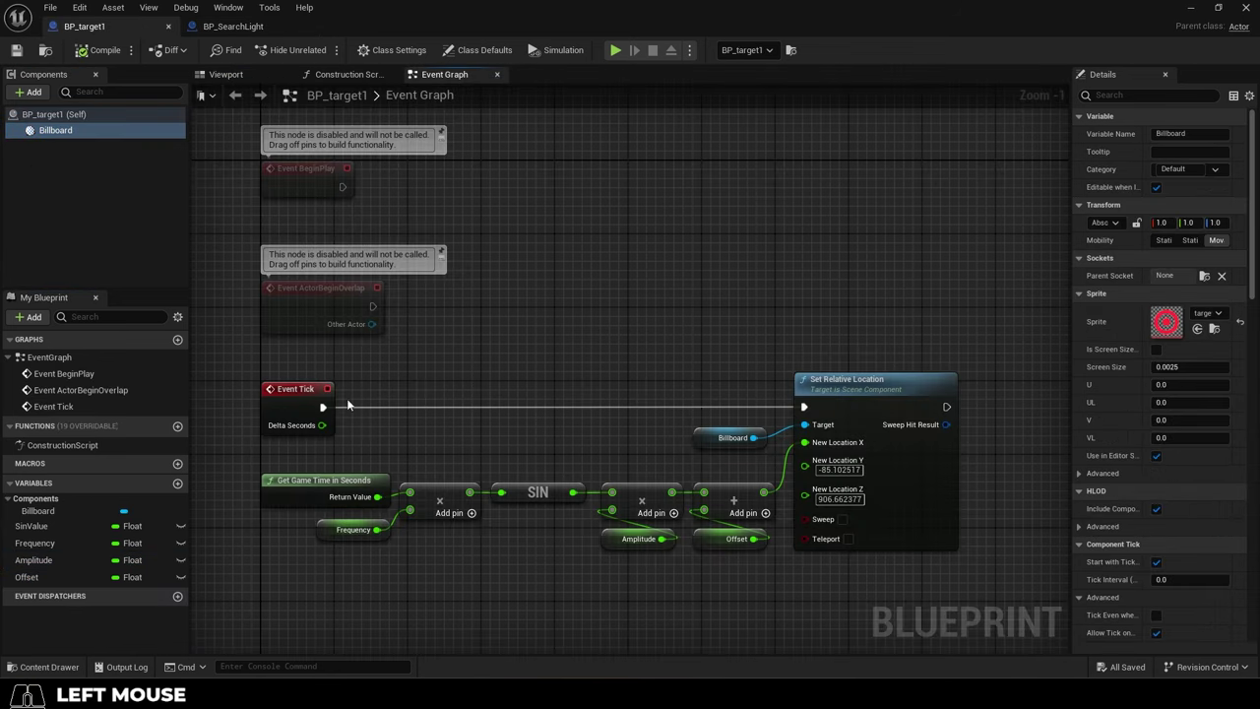
left_click(289, 600)
left_click(746, 340)
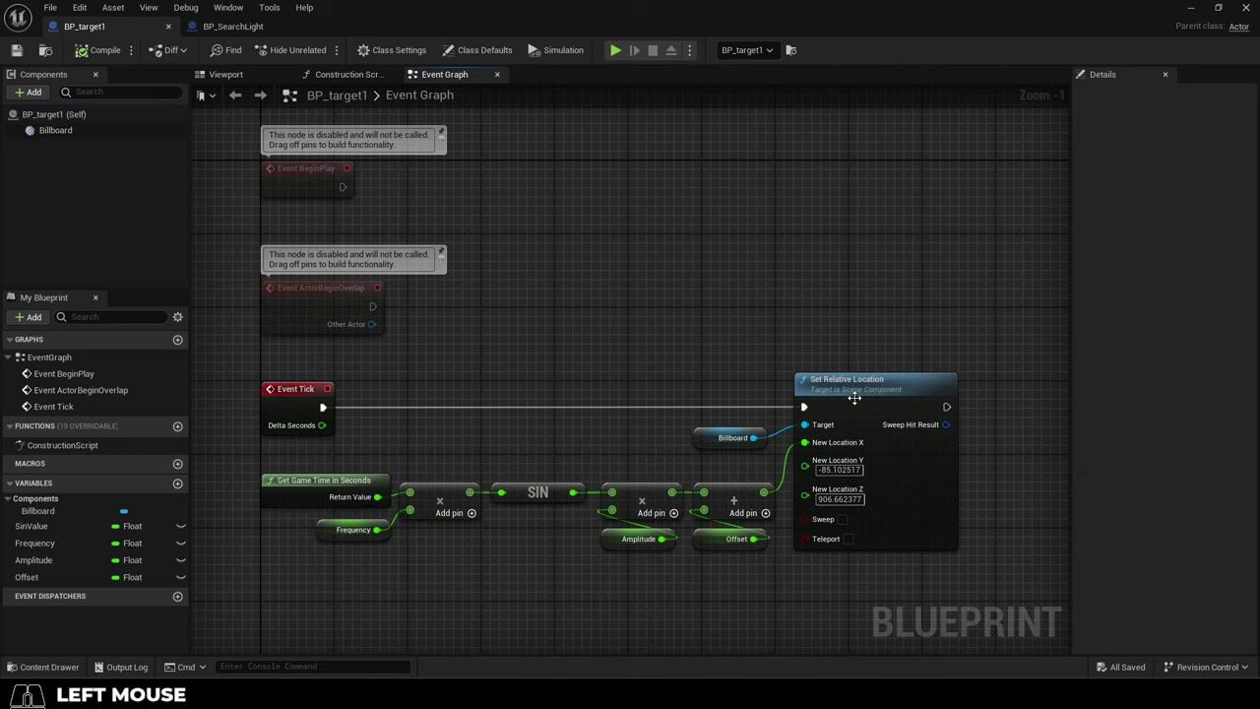
Inspect Set Relative Location's New Location X and Amplitude 500, then watch the target slide in play
left_click(871, 394)
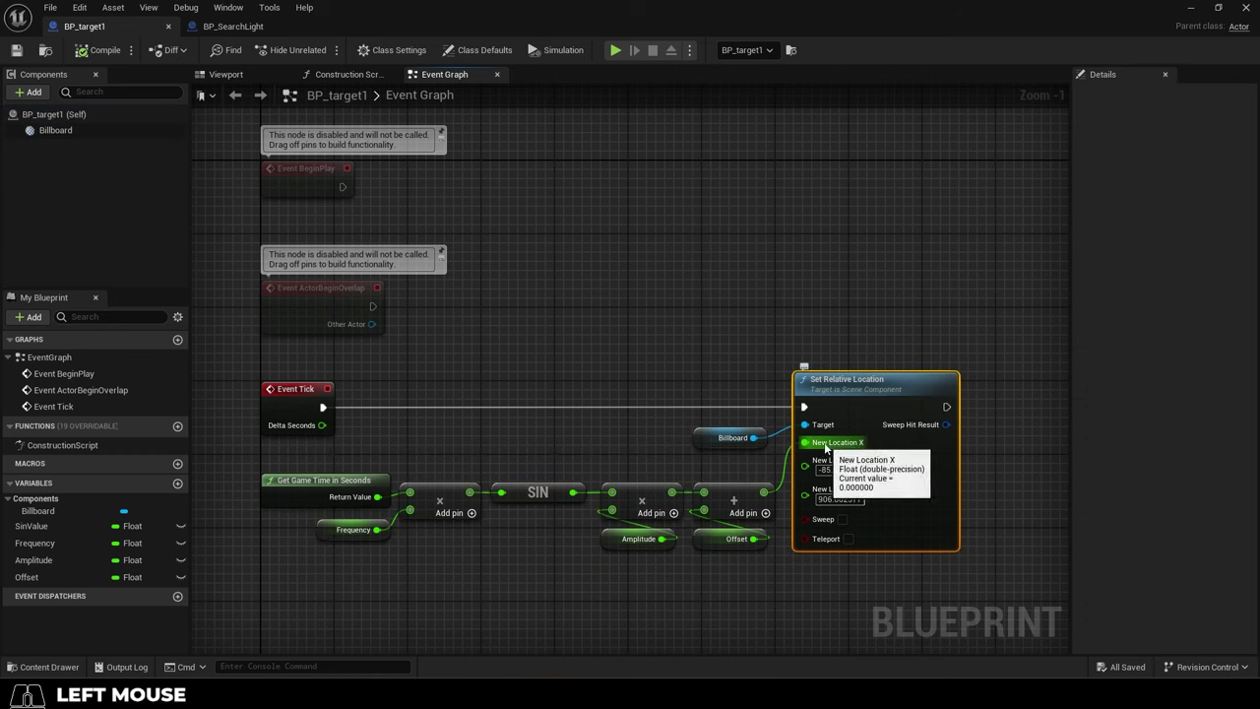
left_click(572, 604)
left_click(69, 565)
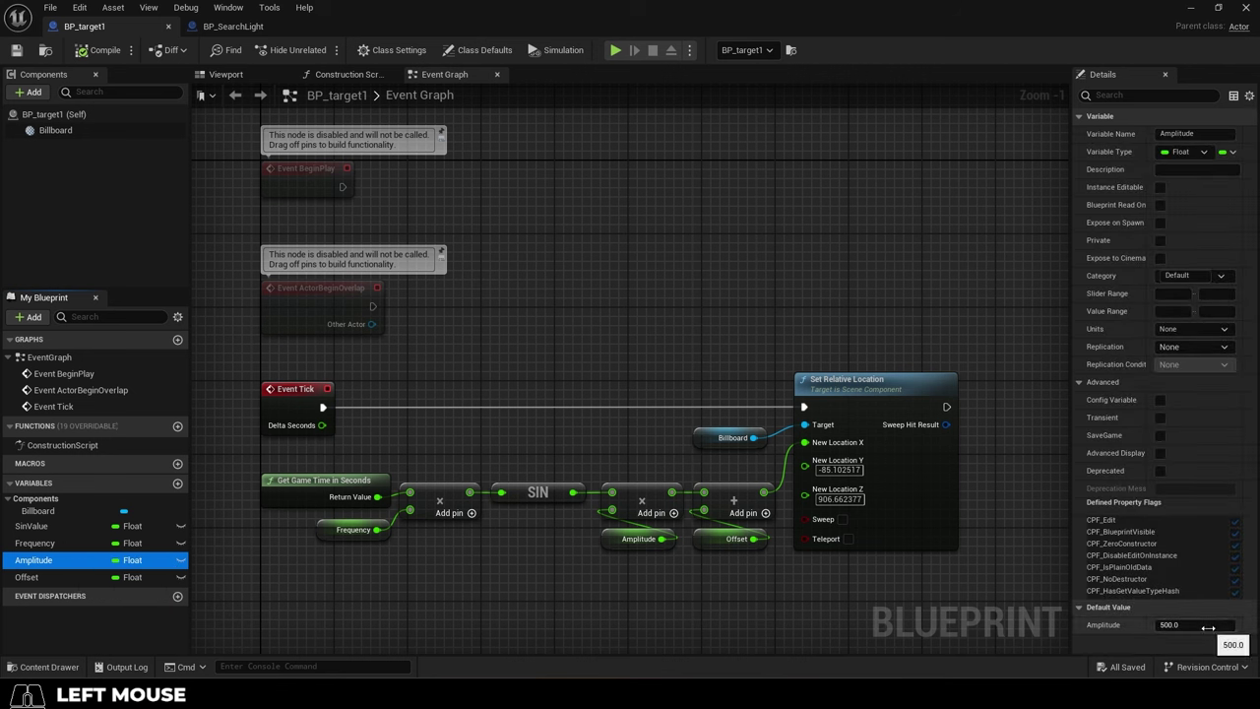
key("w")
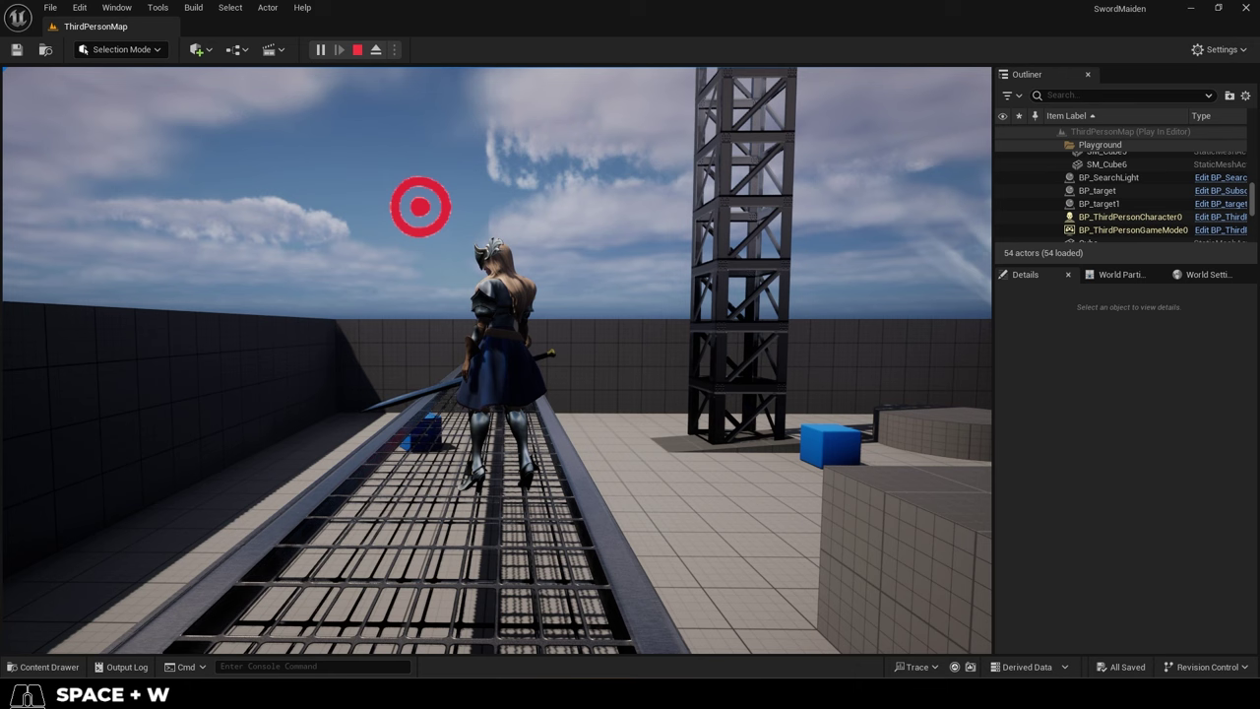
Drag BP_target1 along X to 232.6 in the viewport and play-test its motion
left_click(495, 330)
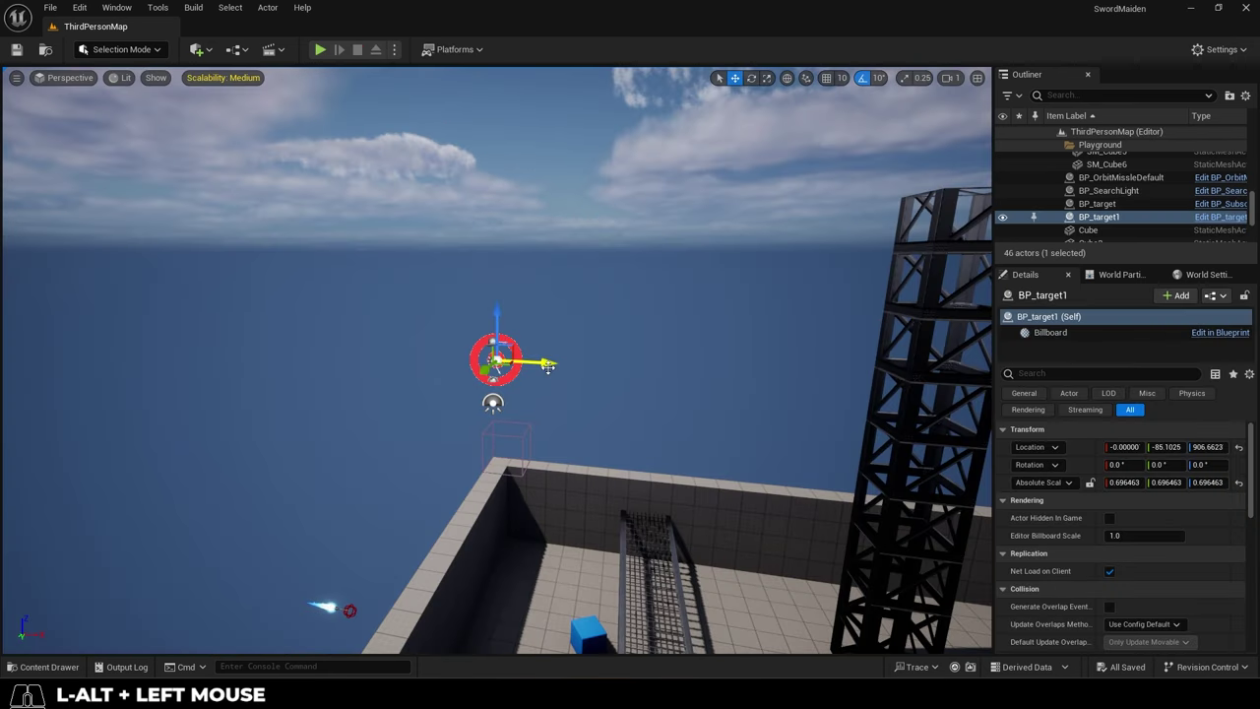
left_click(495, 330)
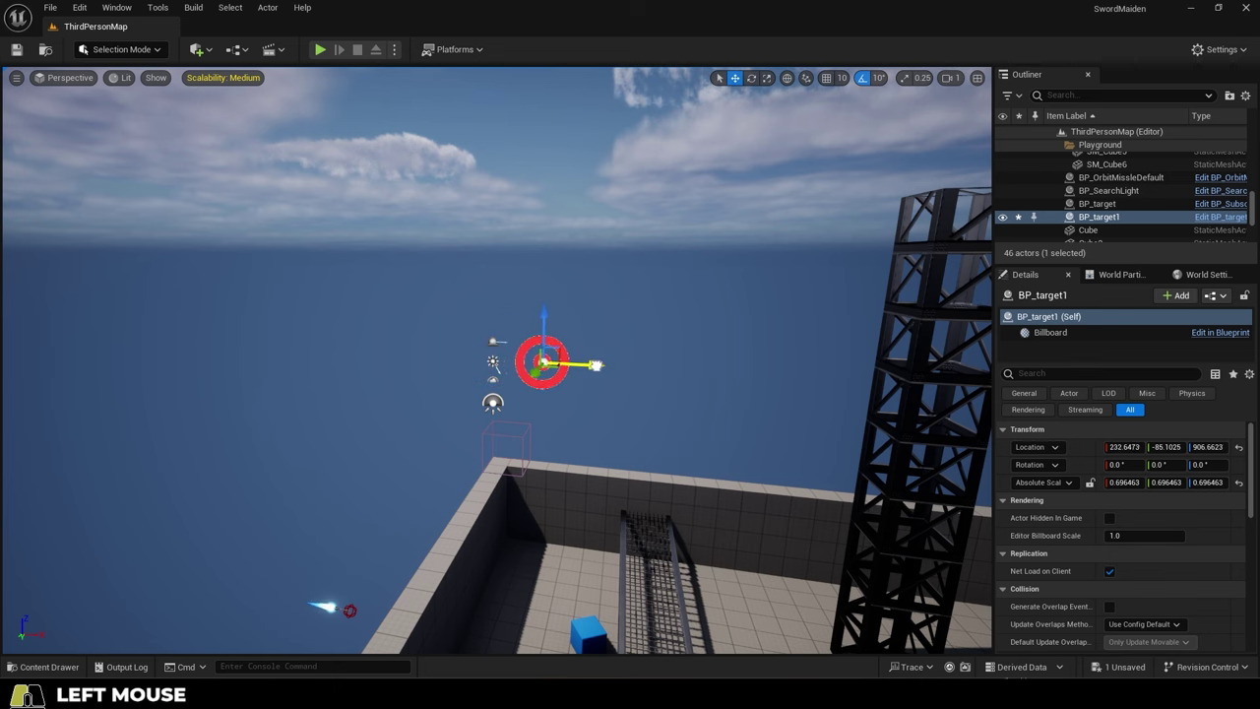
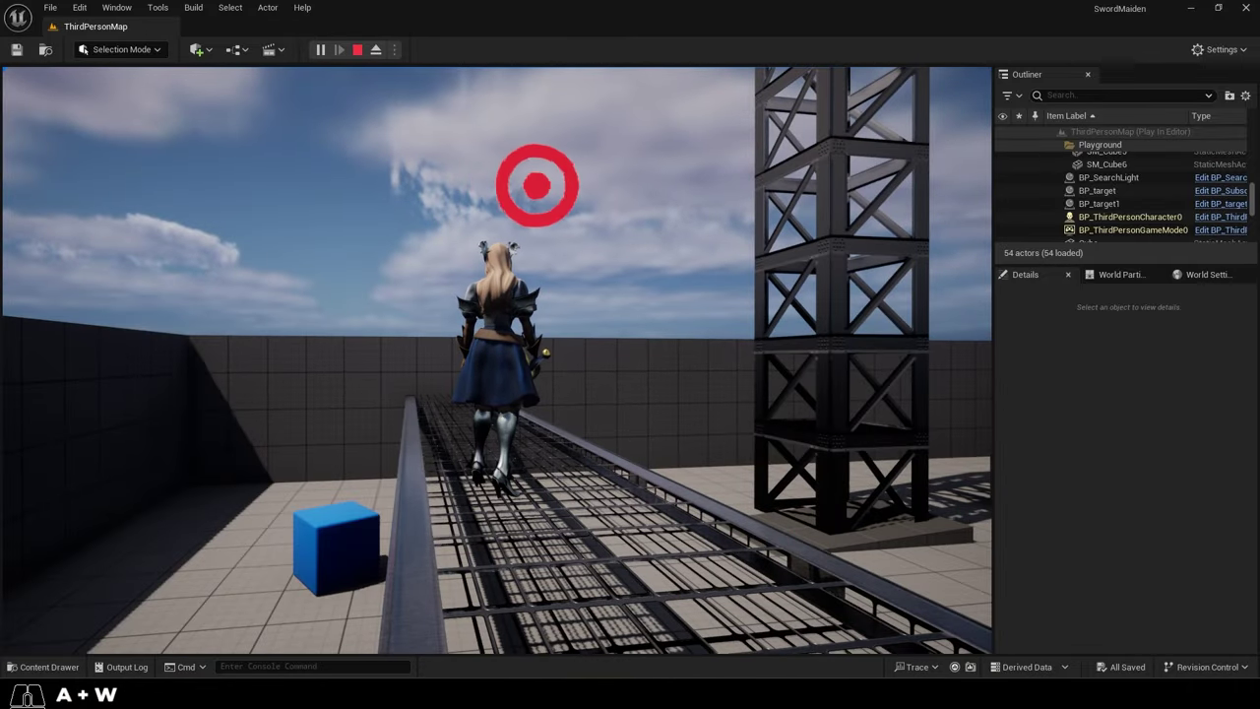
key("w")
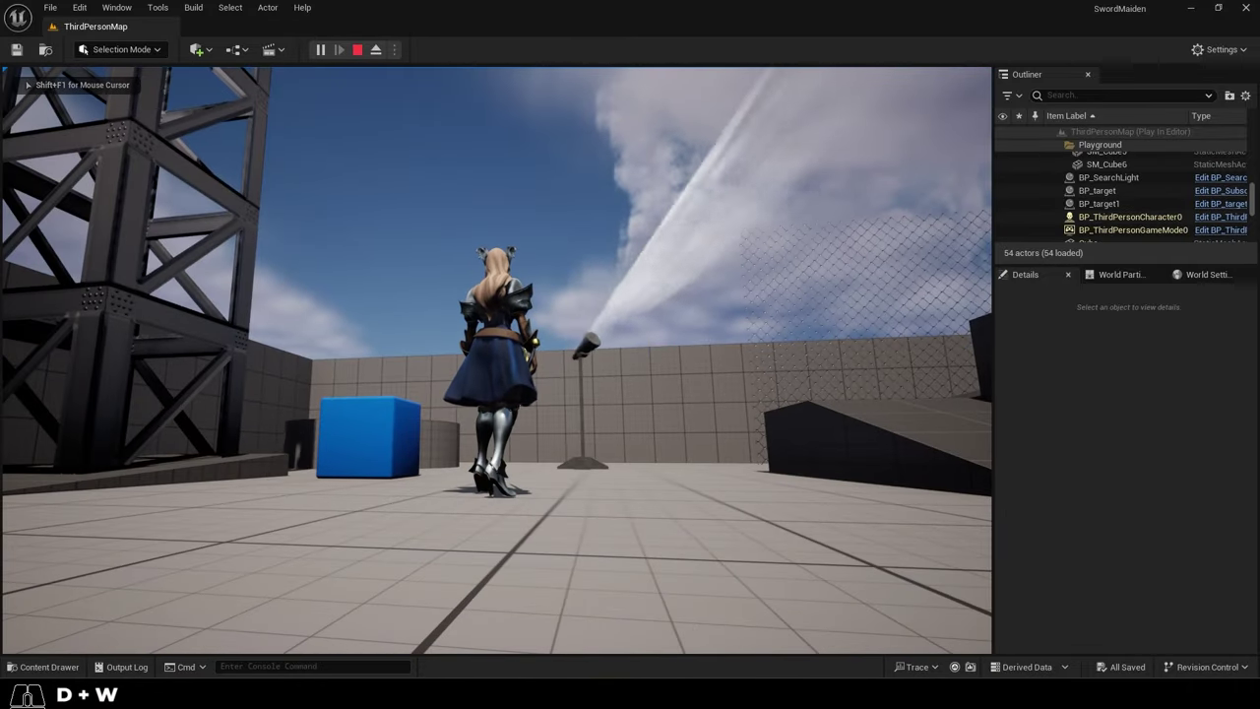
key("w")
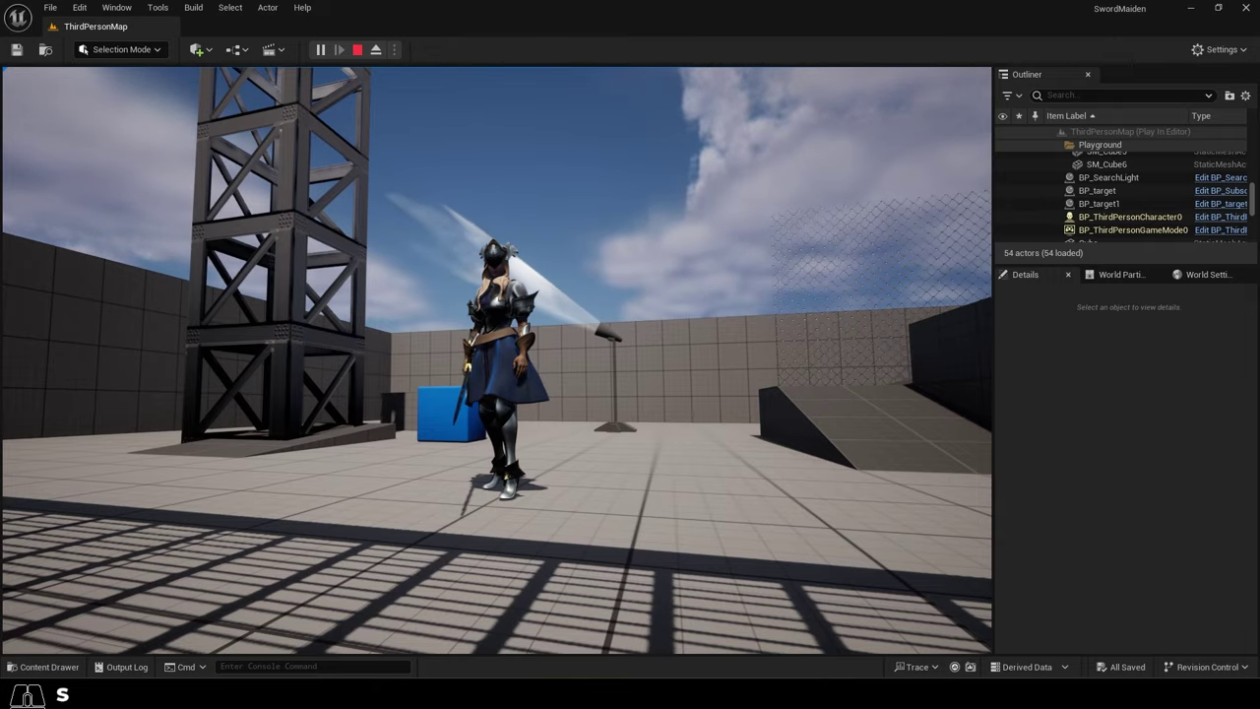
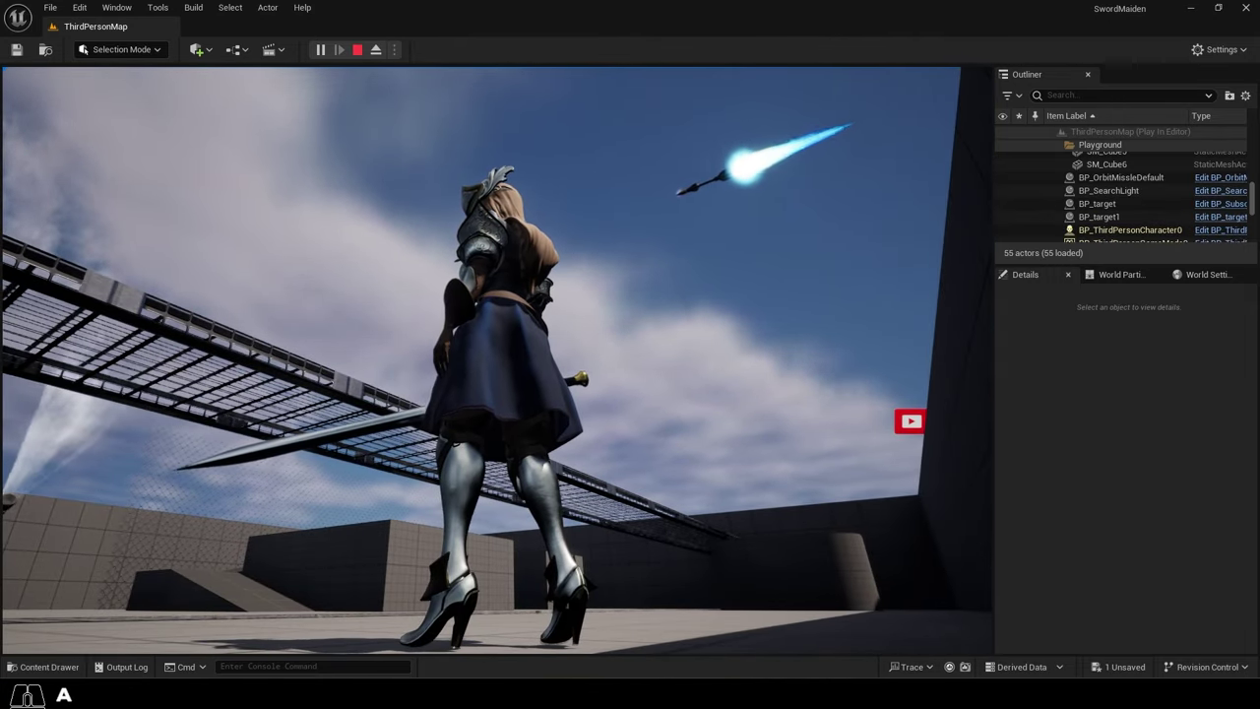
key("s")
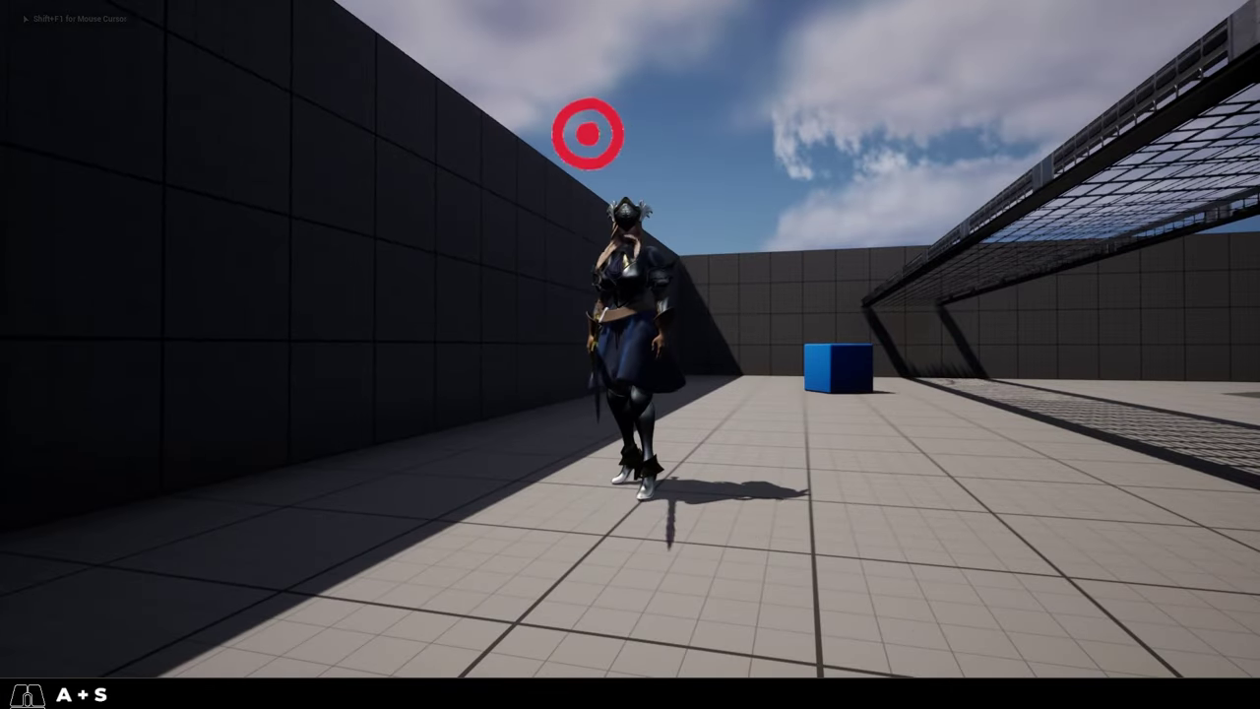
key("s")
key("s")
key("s")
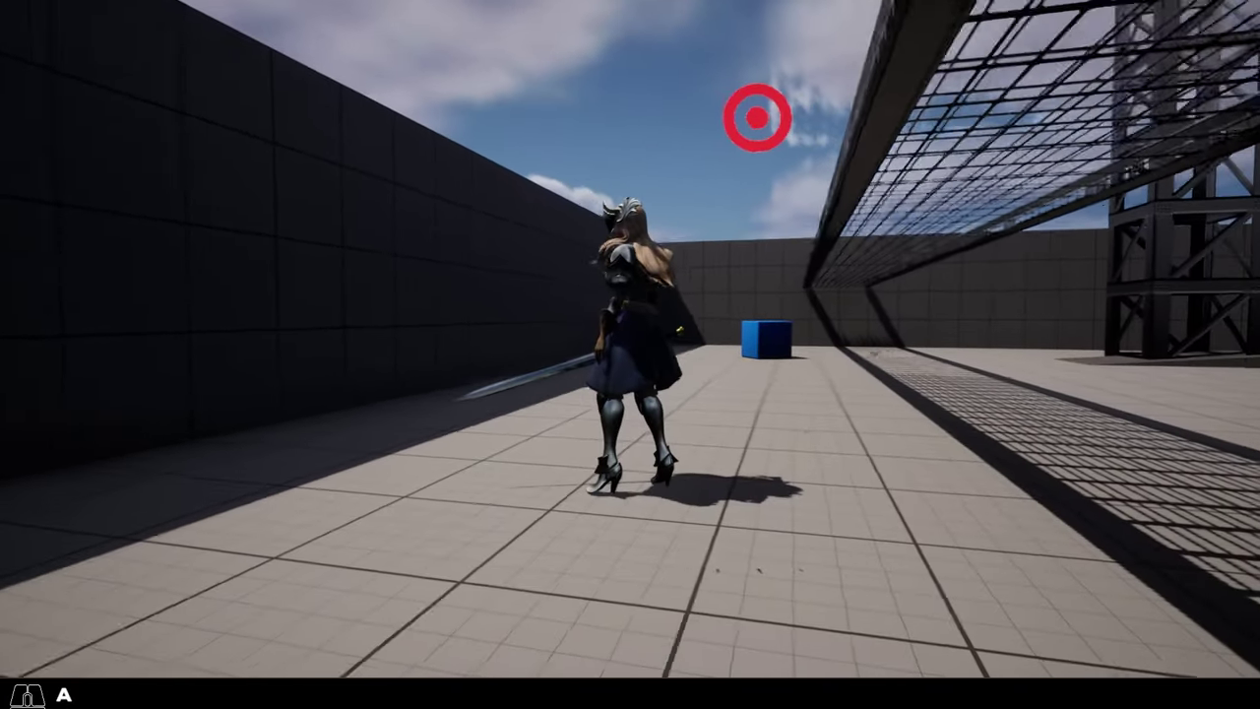
key("a")
key("space")
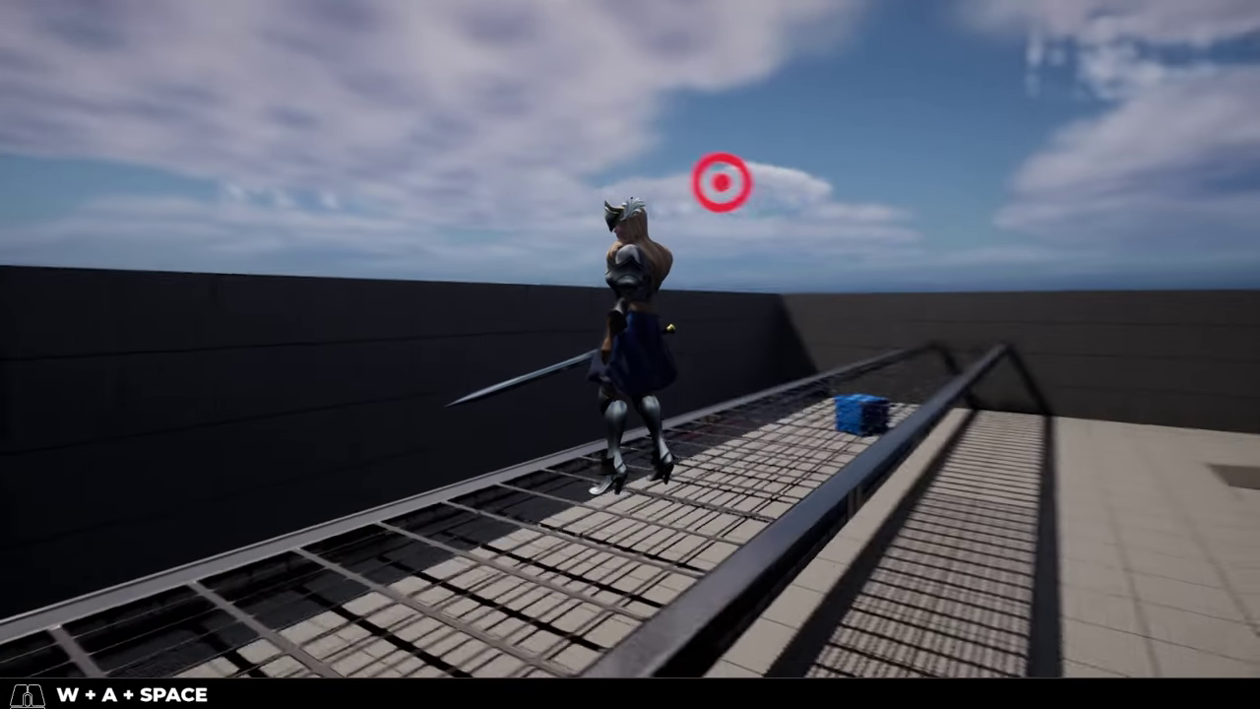